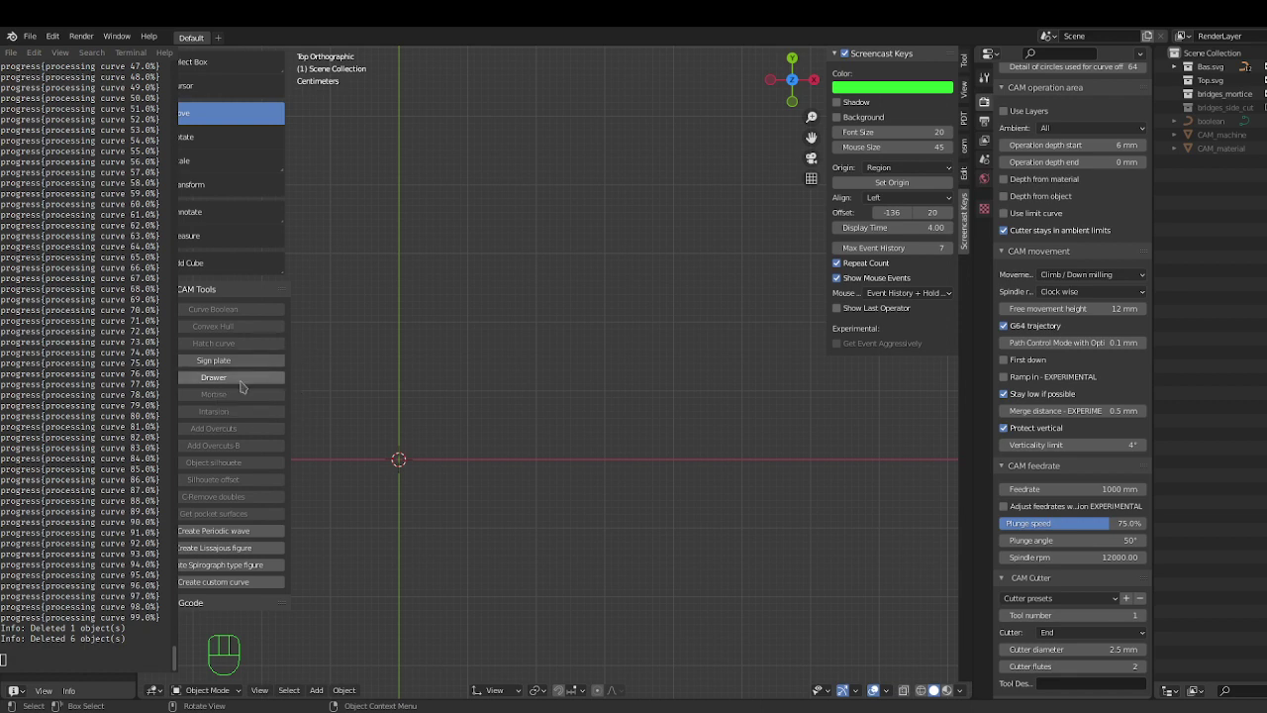
# Reduce the Drawer finger size so the panels get smaller, more numerous finger joints
pyautogui.click(244, 382)
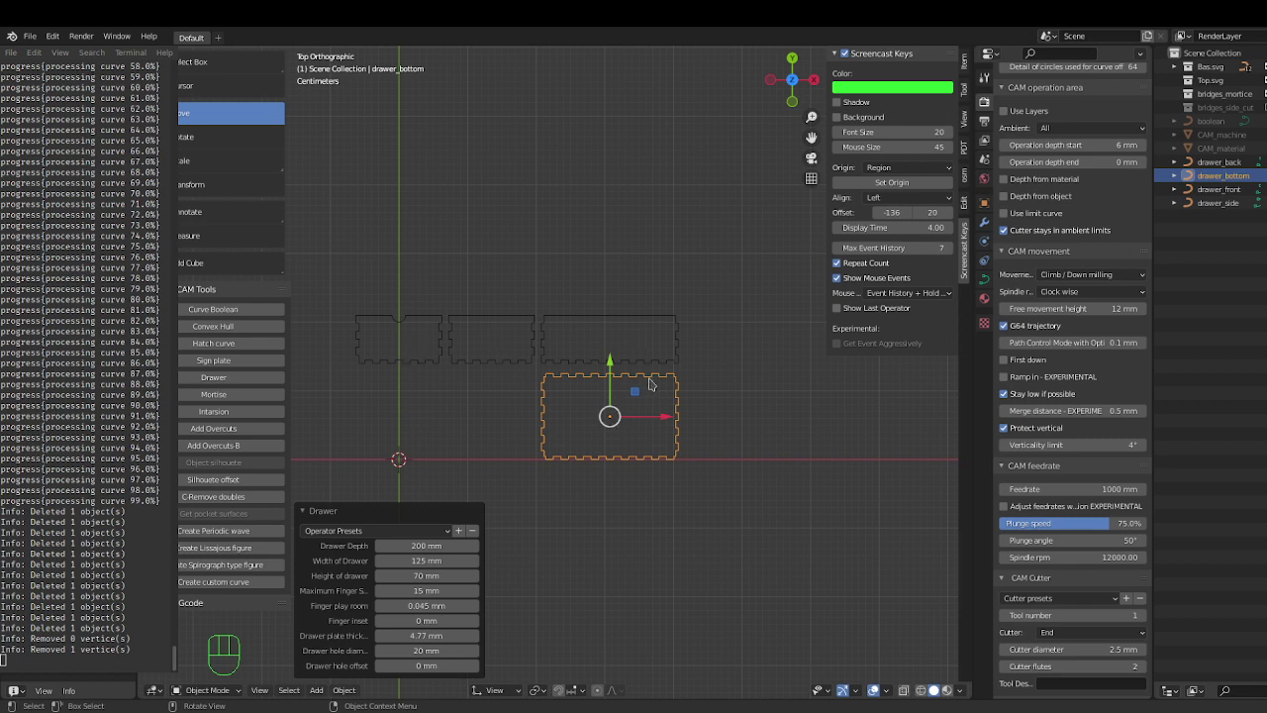
pyautogui.scroll(3)
pyautogui.scroll(3)
pyautogui.moveTo(626, 507); pyautogui.dragTo(716, 548)
pyautogui.scroll(3)
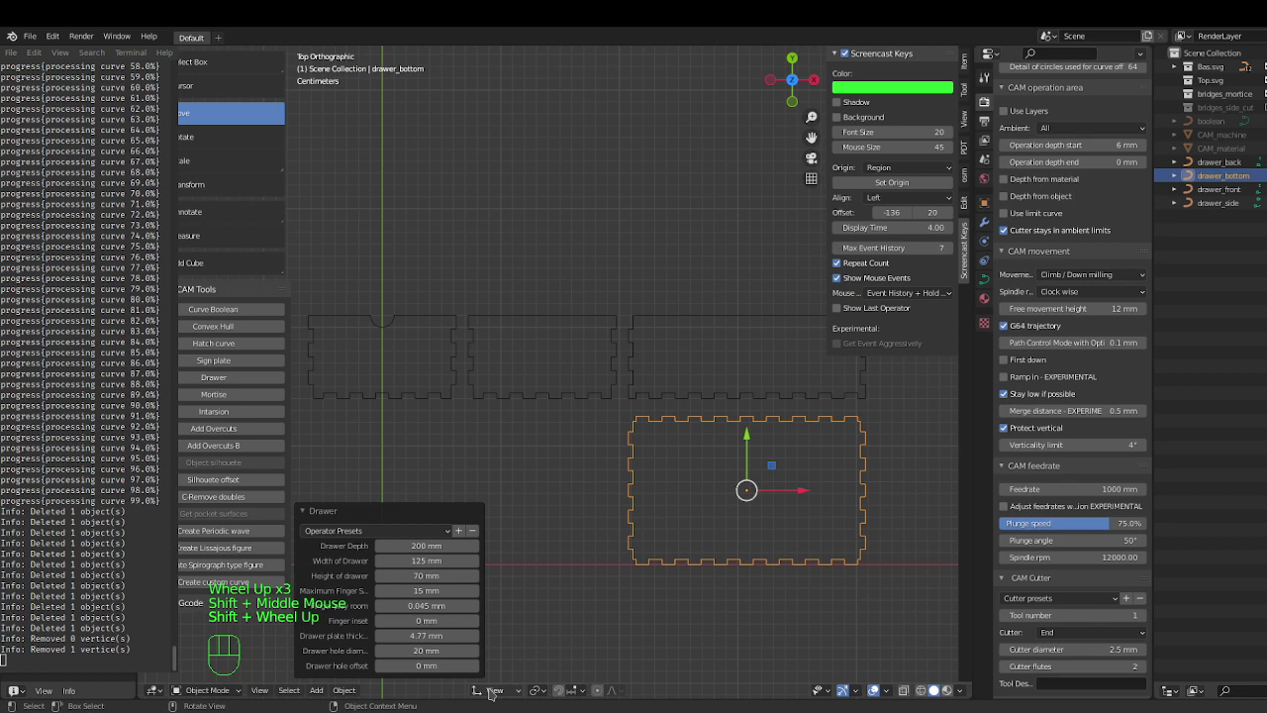
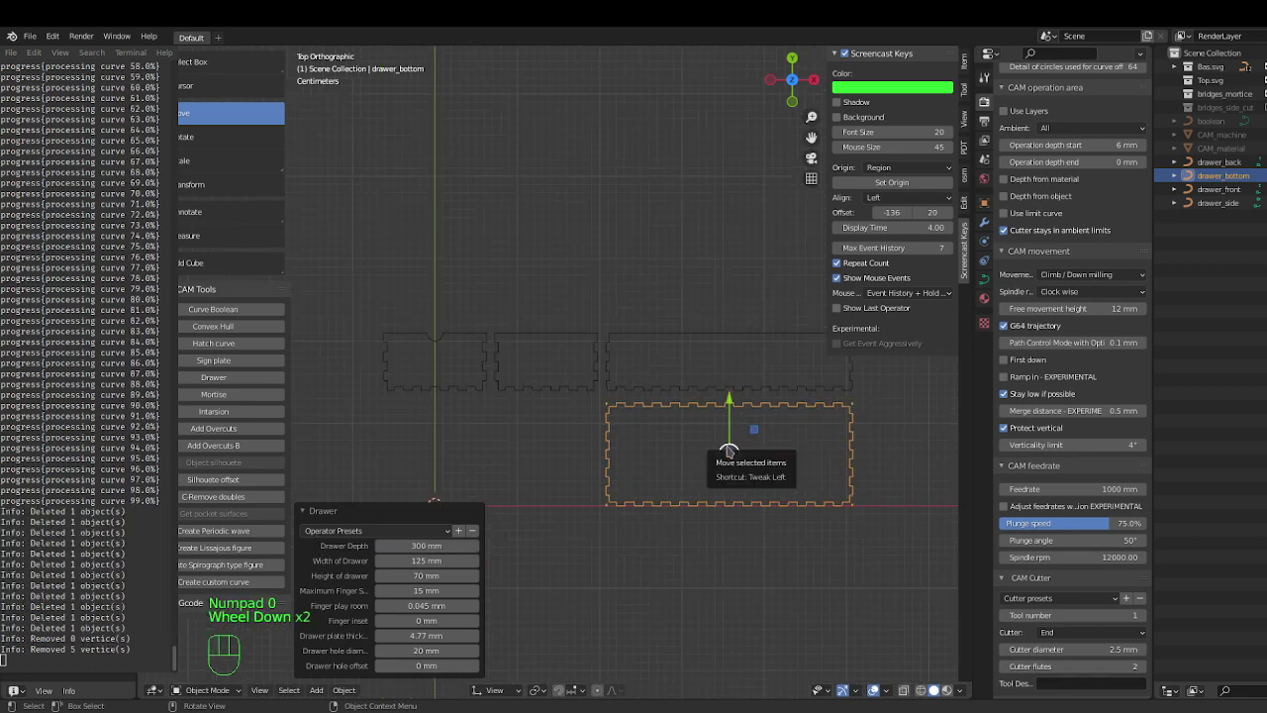
# Increase the Drawer finger size so the panels get larger, fewer finger joints
pyautogui.moveTo(729, 447); pyautogui.dragTo(698, 491)
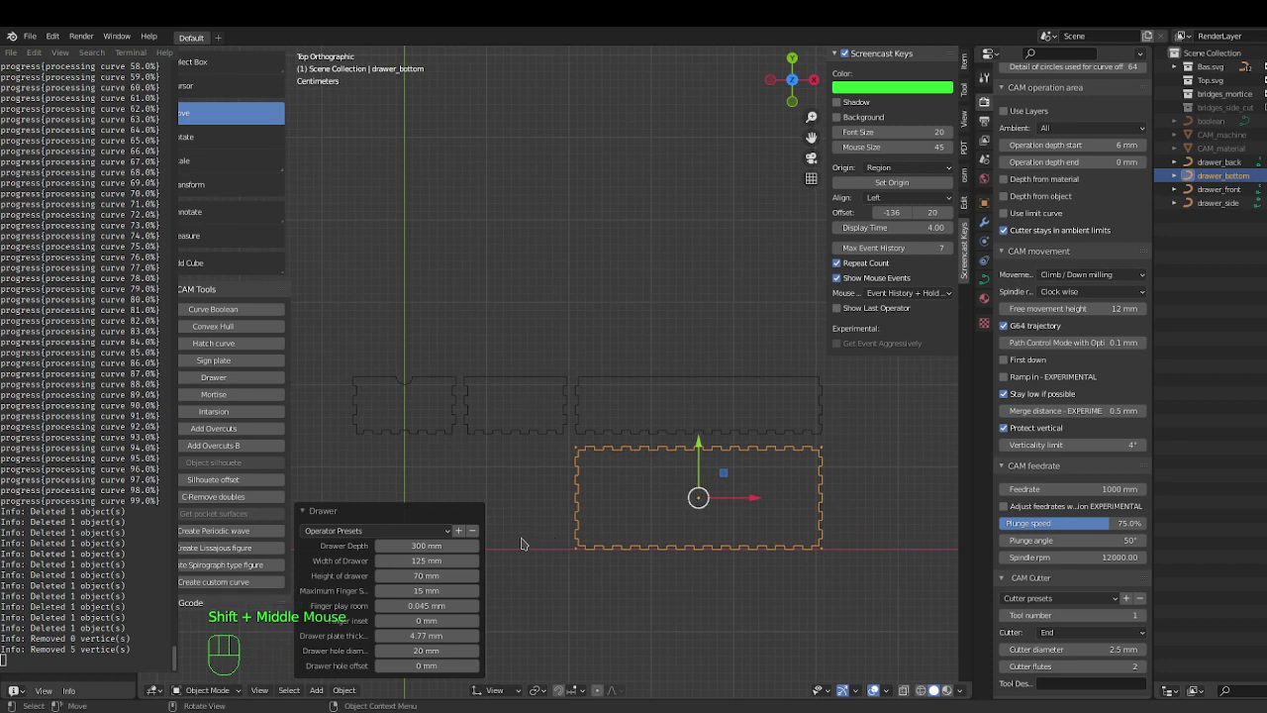
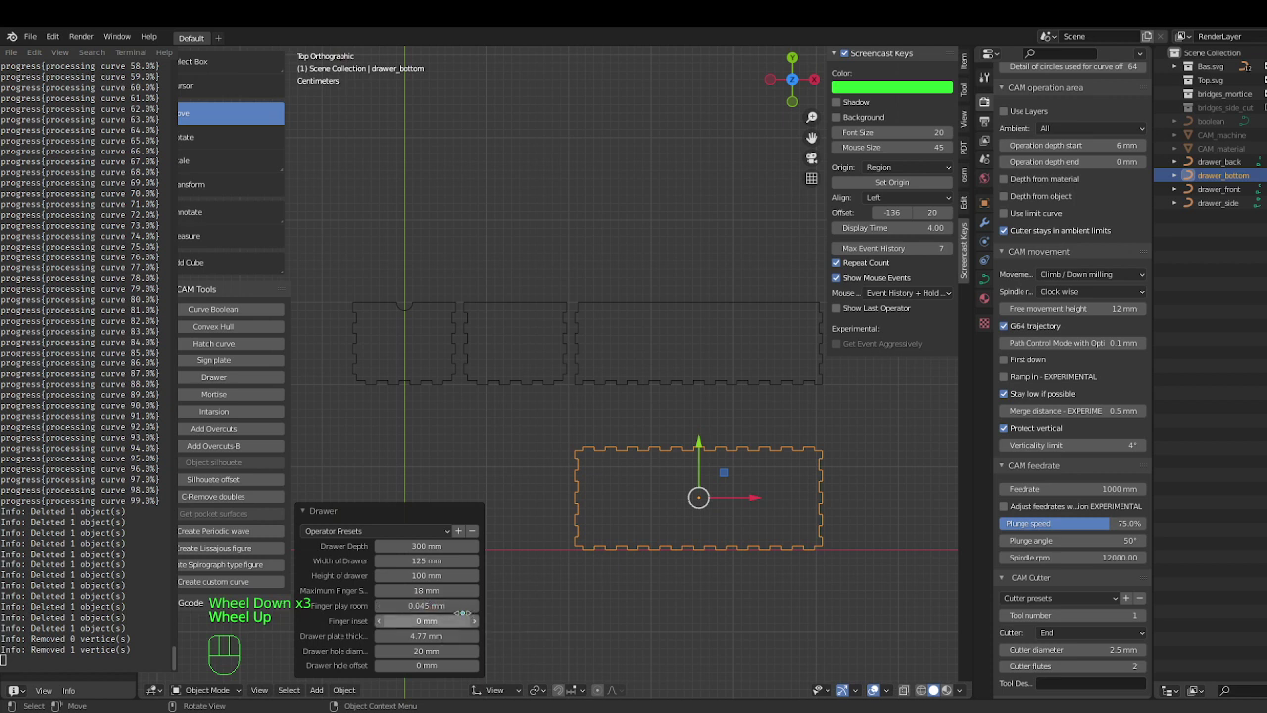
# Switch the joint option so the drawer bottom gets small rectangular edge slots
pyautogui.scroll(3)
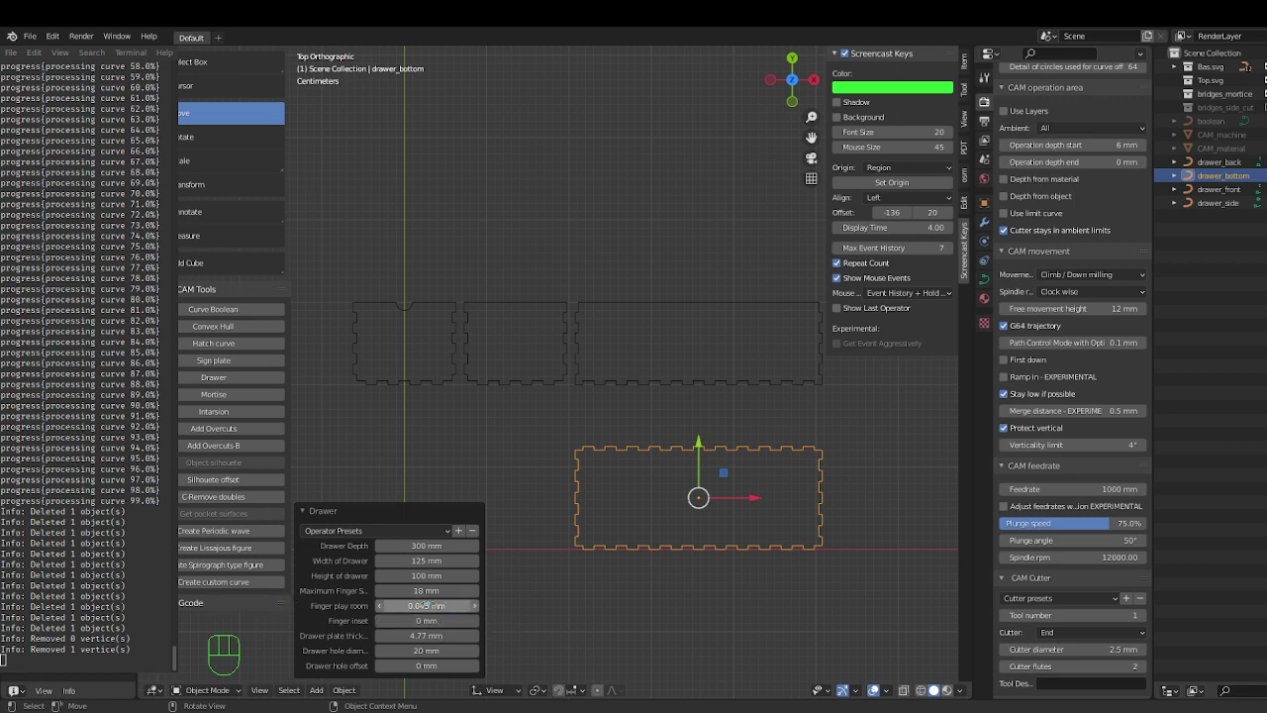
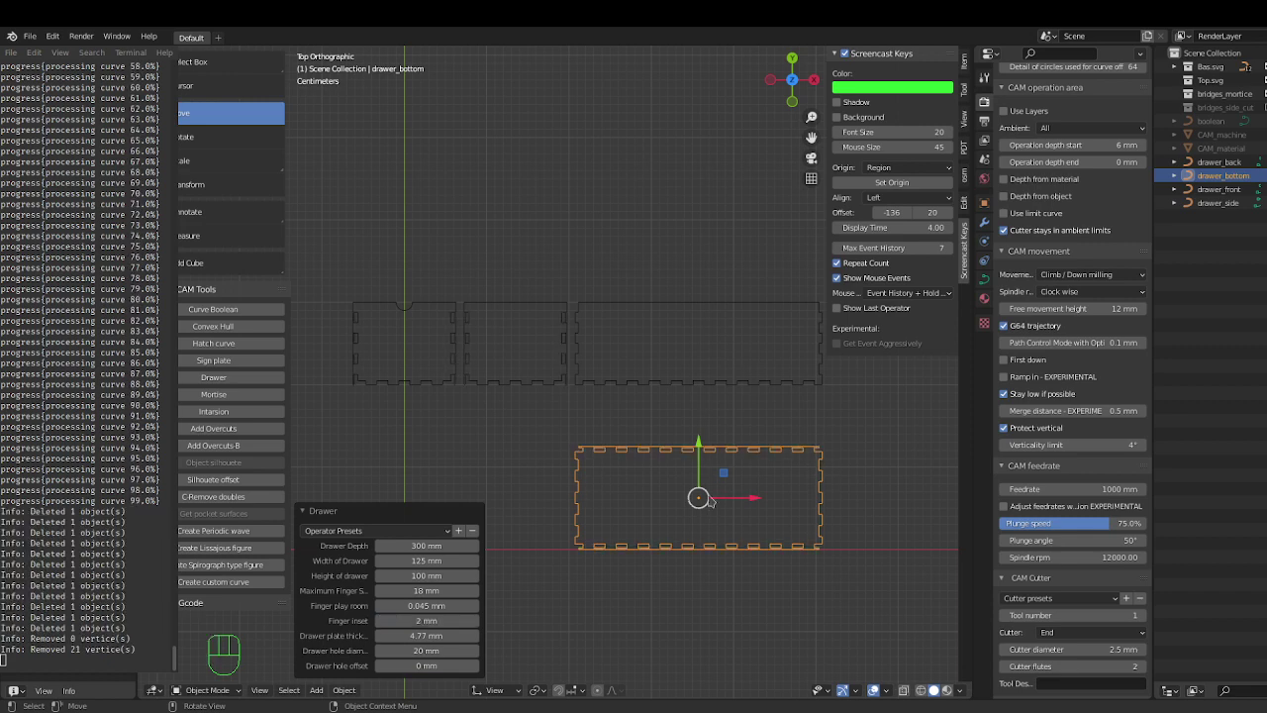
# Revert to interlocking finger tabs on the bottom and enlarge the leftmost piece's finger-hole notch
pyautogui.scroll(3)
pyautogui.scroll(-3)
pyautogui.scroll(3)
pyautogui.scroll(3)
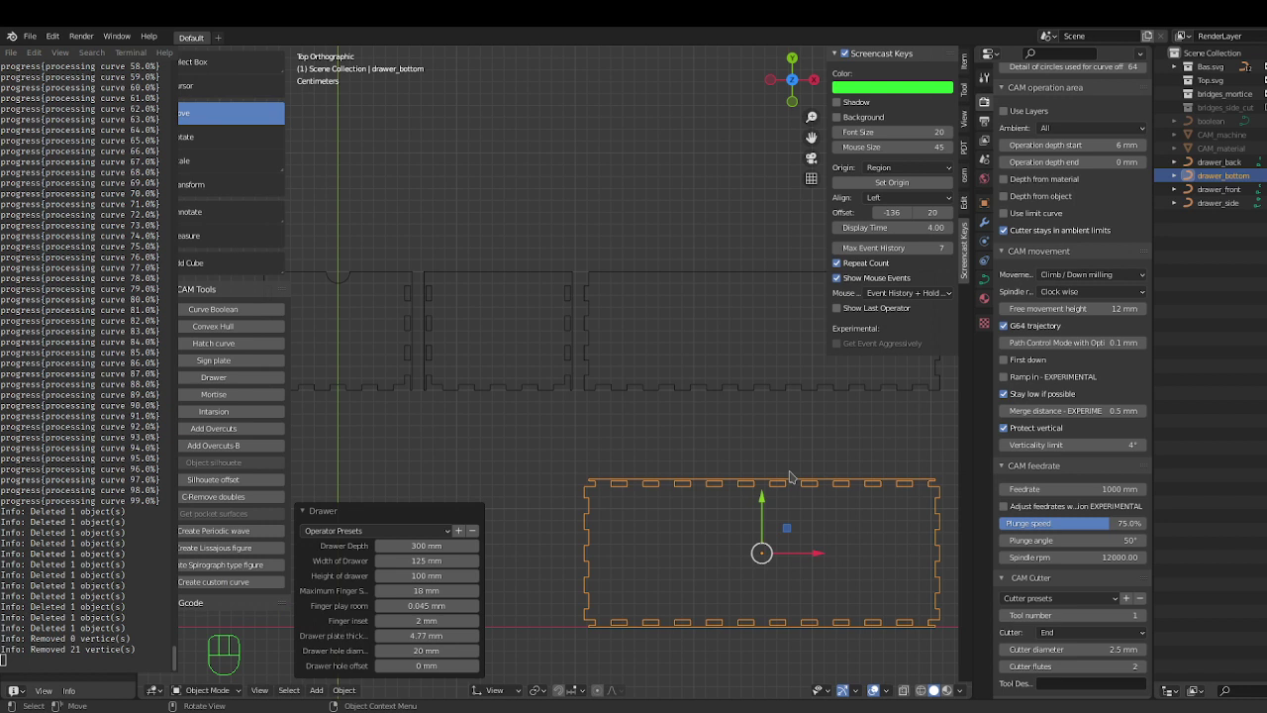
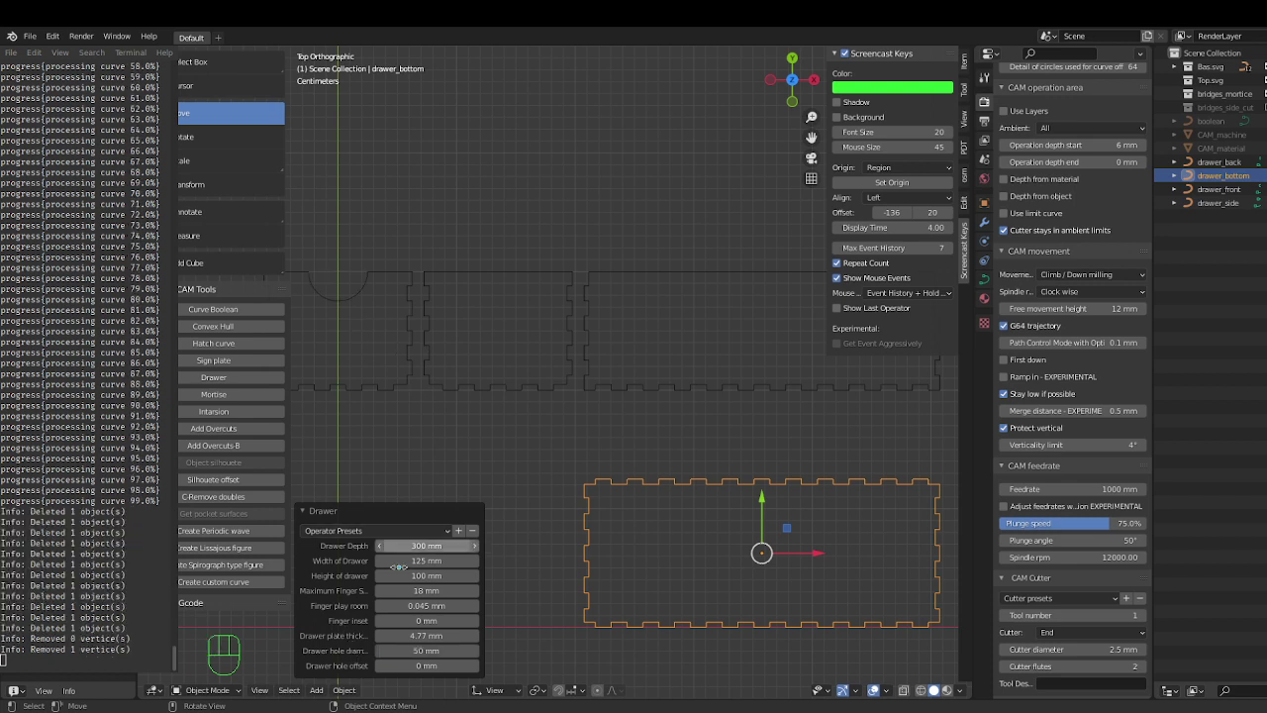
# Turn the finger-hole option off and bring all four drawer pieces back into view
pyautogui.moveTo(428, 668); pyautogui.dragTo(348, 670)
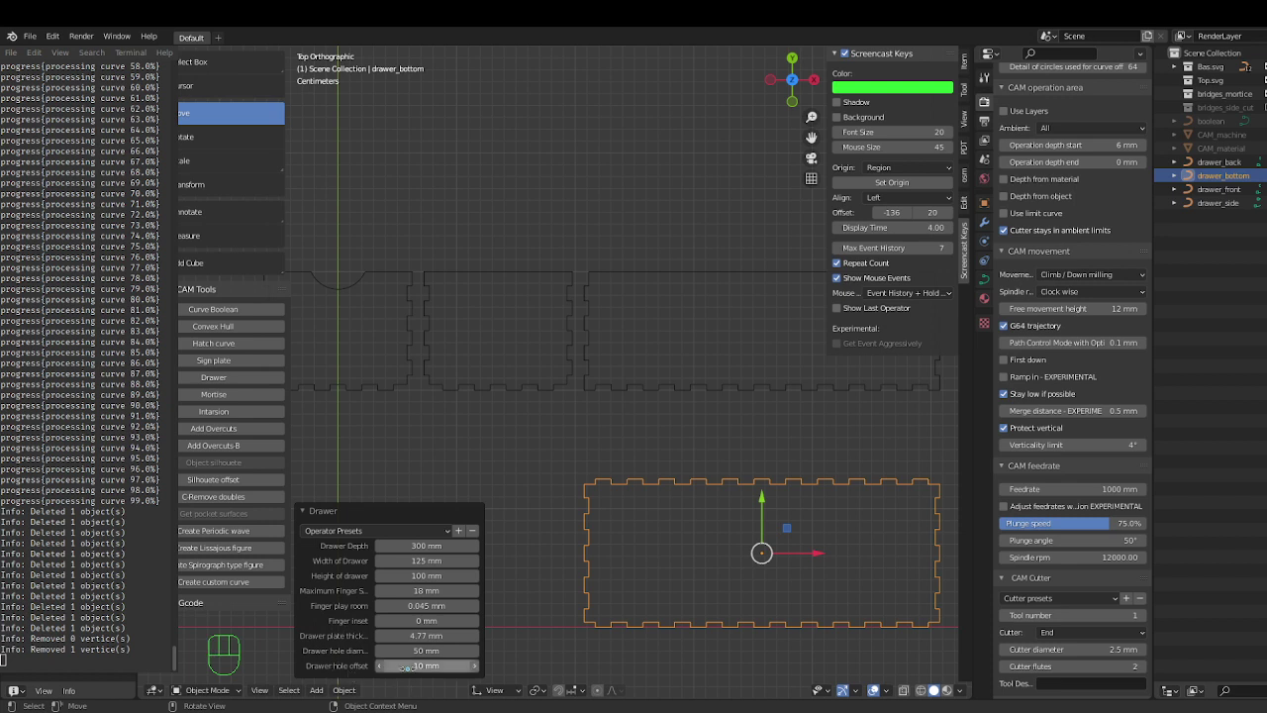
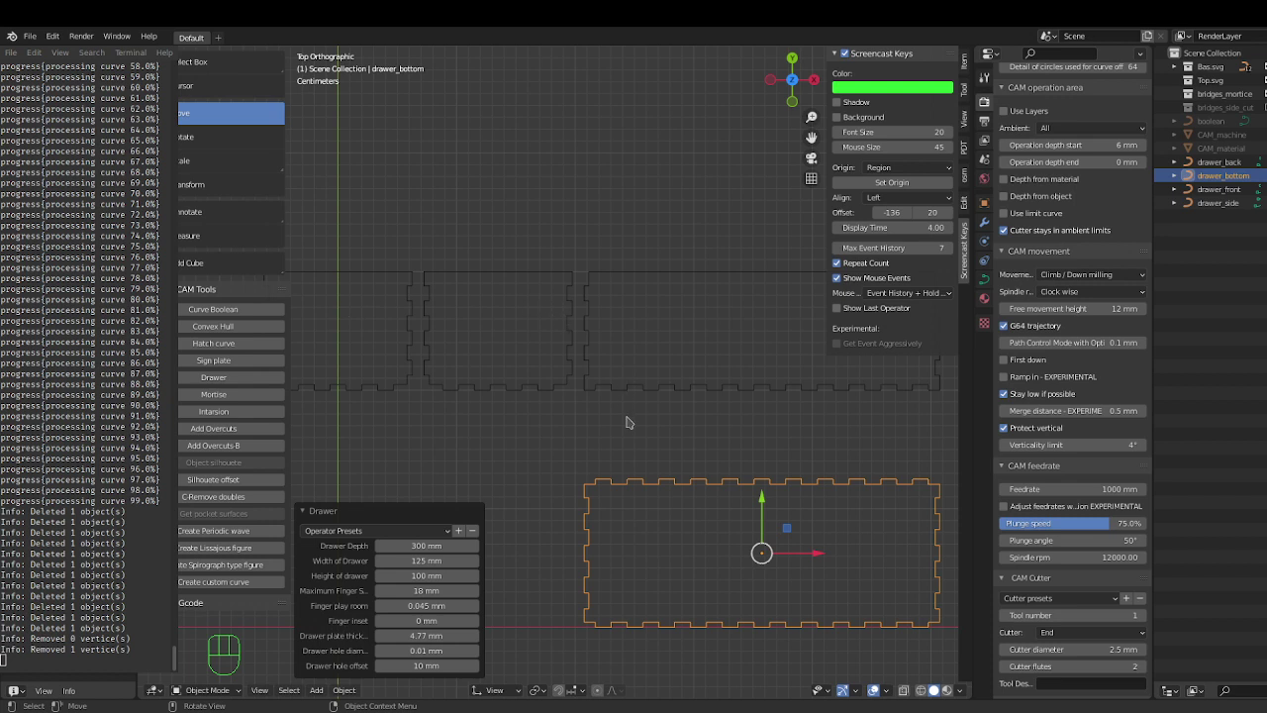
pyautogui.scroll(-3)
pyautogui.moveTo(602, 407); pyautogui.dragTo(598, 487)
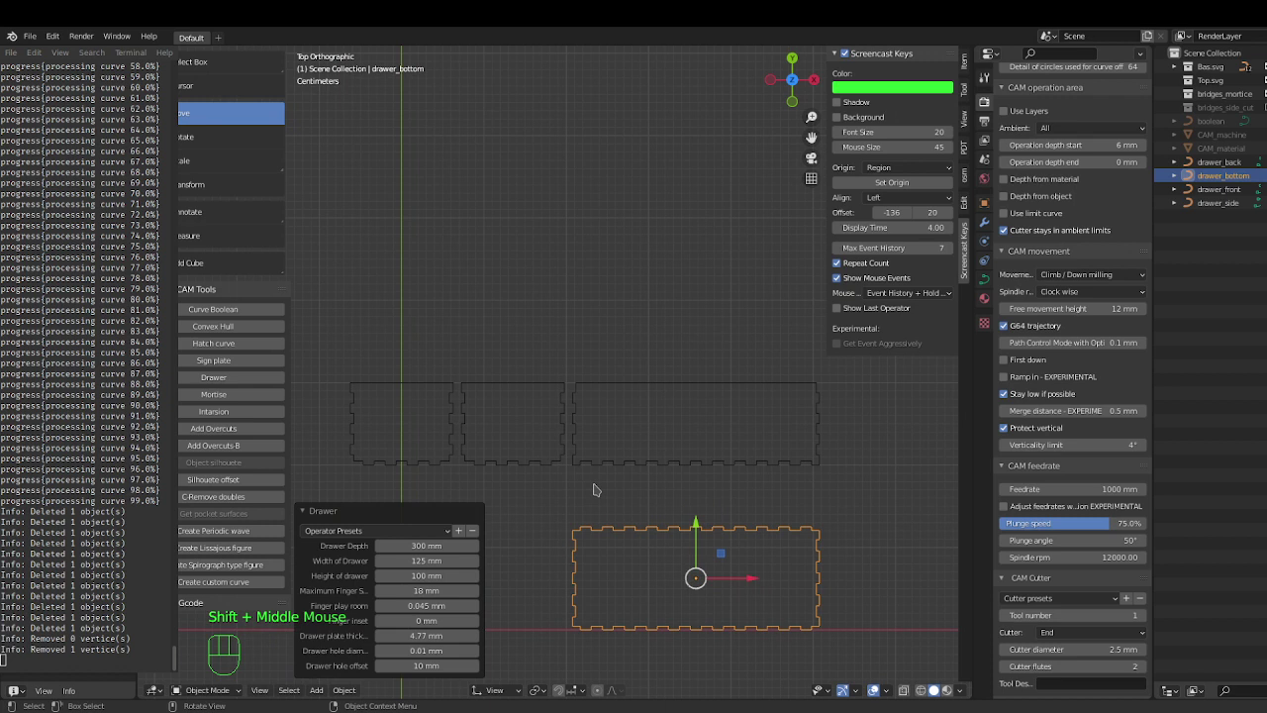